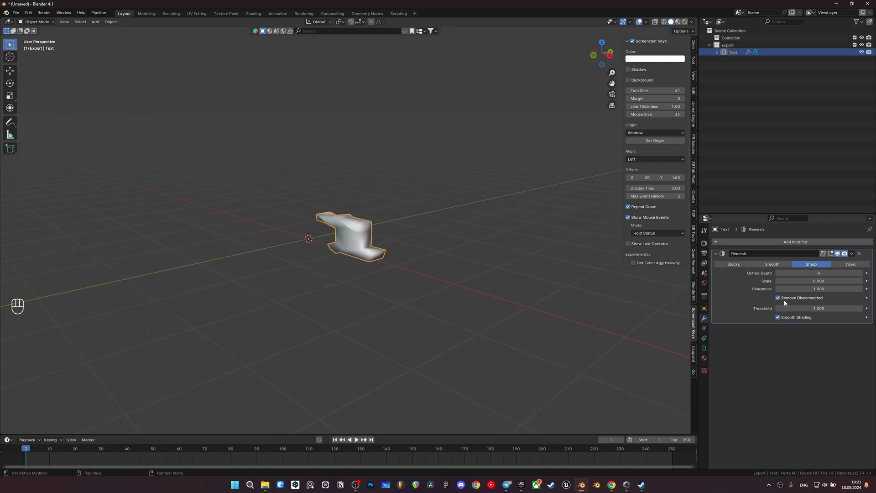
Keep disconnected letter pieces in the Remesh modifier and raise Octree Depth to 8
left_click(781, 299)
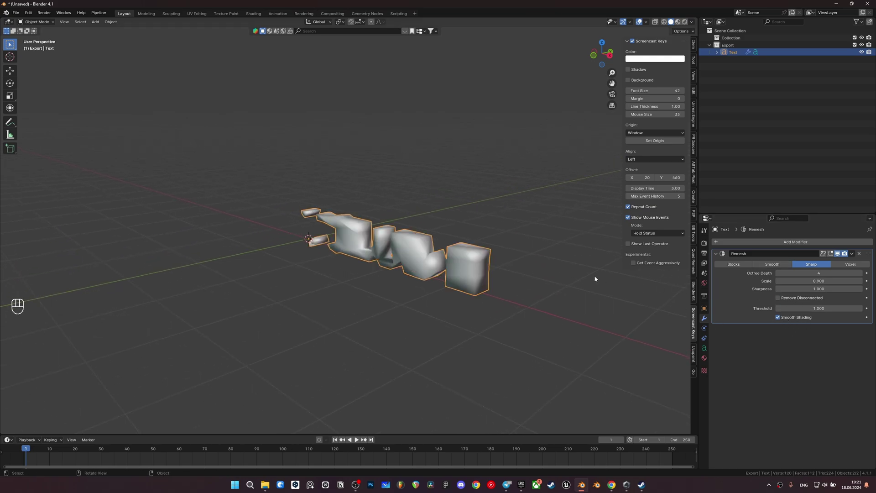
left_click_drag(411, 259, 459, 263)
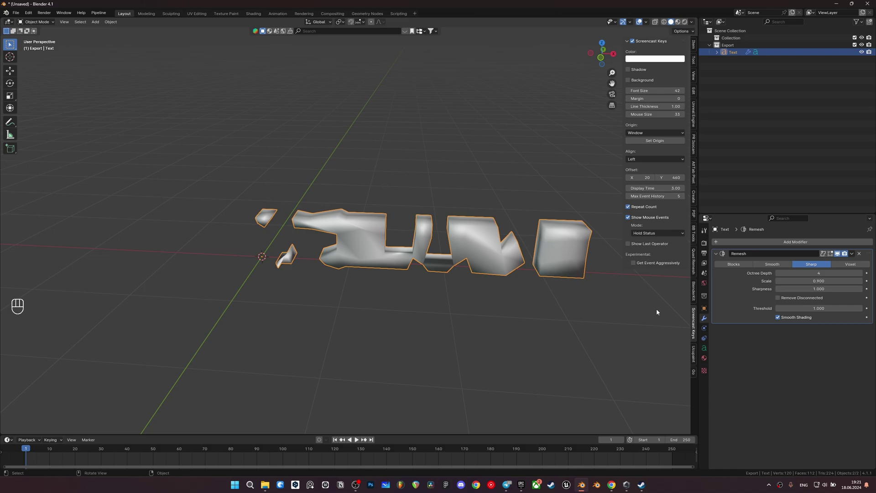
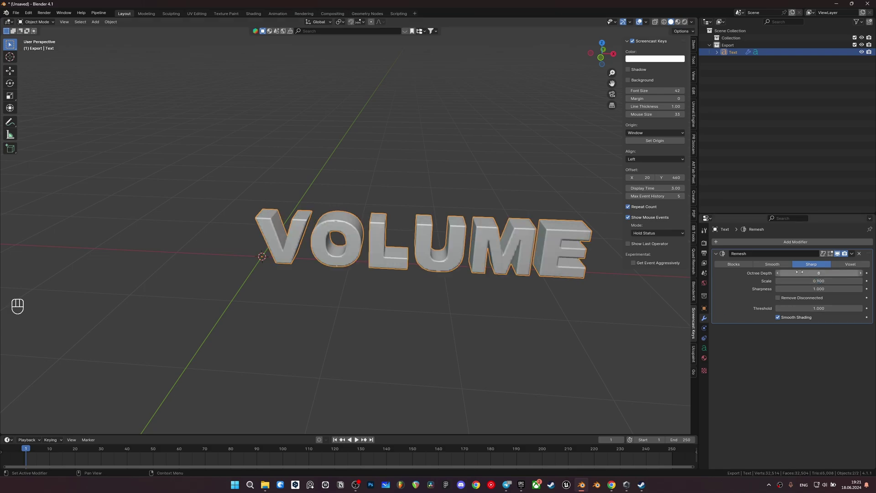
left_click(453, 279)
left_click_drag(452, 277, 424, 258)
left_click(424, 257)
middle_click(423, 249)
left_click_drag(396, 254, 375, 237)
left_click(374, 237)
left_click_drag(366, 235, 371, 213)
left_click(371, 213)
Add Smooth by Angle and a Simple Deform Twist modifier, then snap the text to the 3D cursor
left_click_drag(394, 227, 791, 240)
left_click_drag(791, 240, 737, 276)
left_click_drag(389, 219, 416, 231)
left_click_drag(416, 231, 416, 192)
left_click_drag(420, 213, 419, 242)
left_click(475, 241)
left_click_drag(760, 243, 809, 267)
left_click(503, 274)
left_click_drag(317, 231, 351, 242)
left_click_drag(366, 257, 380, 250)
key("shift+s")
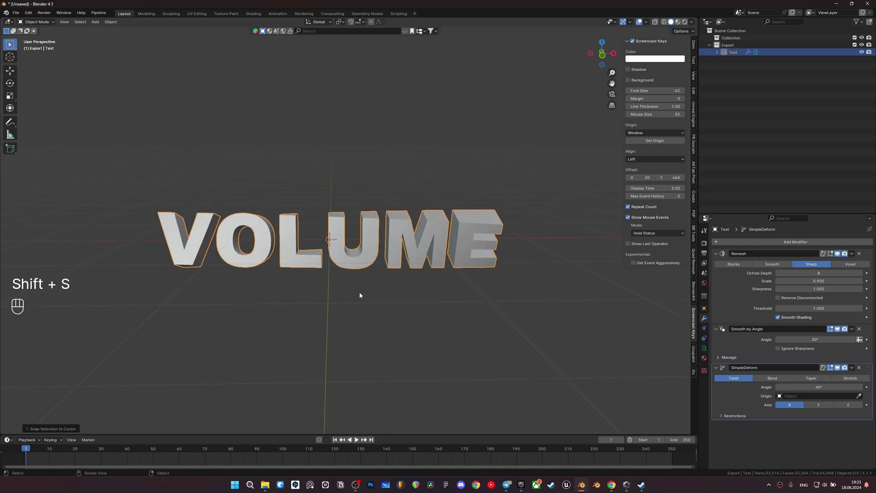
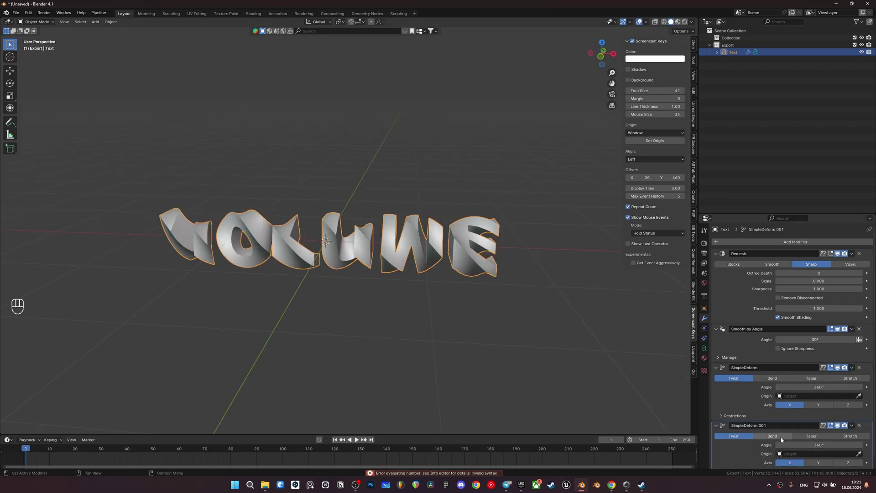
Set the second Simple Deform to Bend around the Z axis, curling the text into a ring
left_click(785, 441)
left_click(856, 453)
left_click_drag(414, 267, 415, 262)
Edit the text wording with 'ch' and view the ring straight from the front
key("Tab")
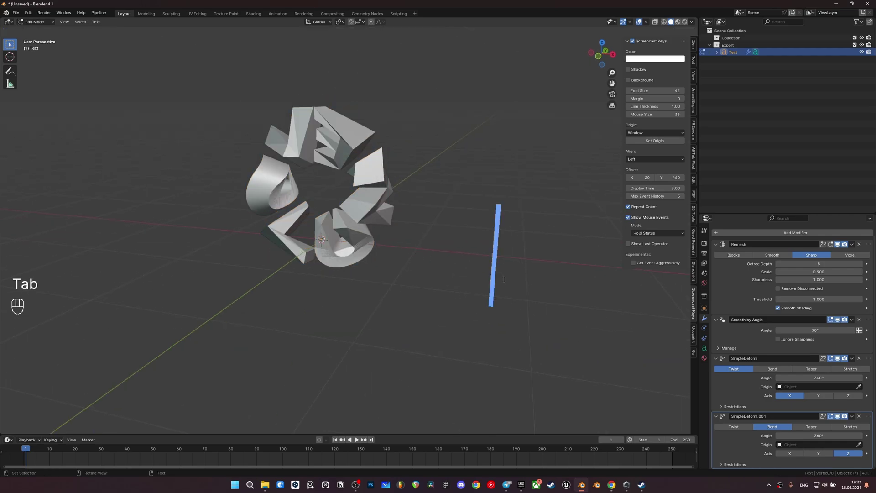
key("c")
key("h")
key("Tab")
left_click_drag(423, 180, 478, 187)
key("`")
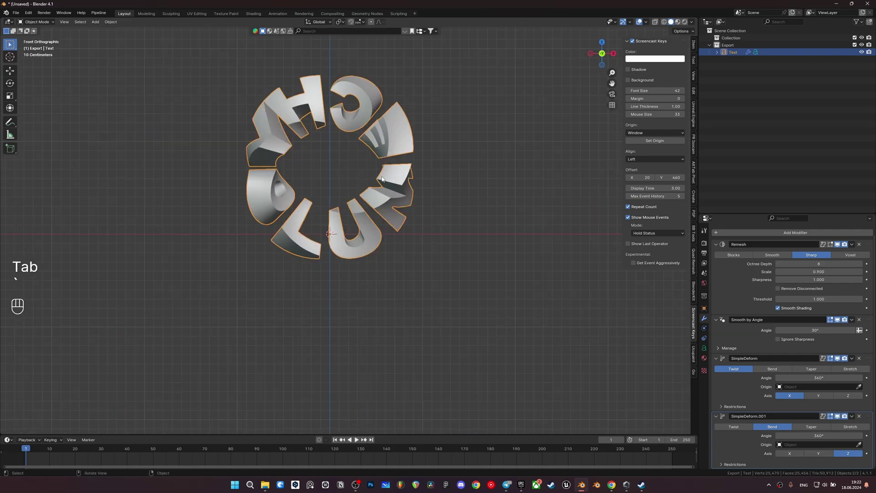
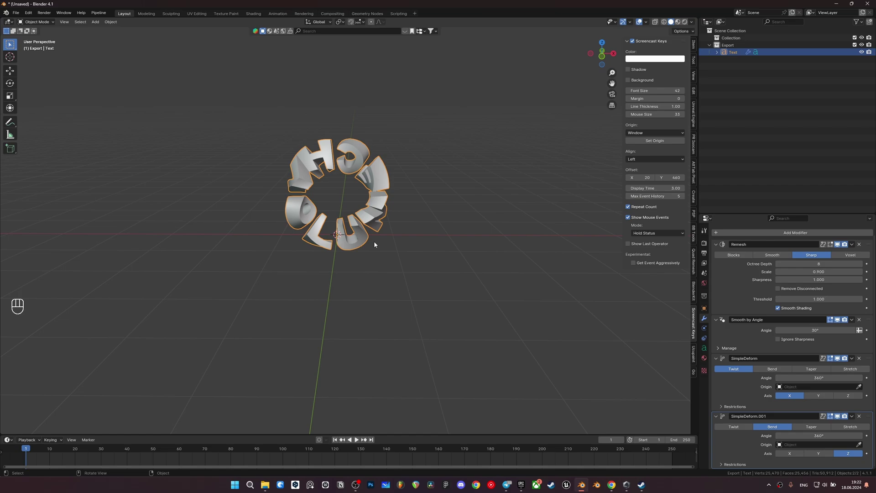
Add an Empty, make it the twist origin and test-move it along X
key("shift+a")
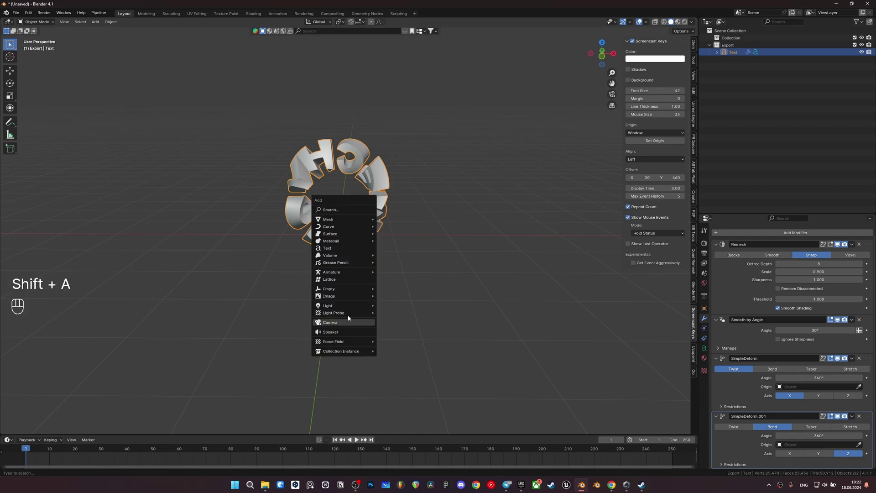
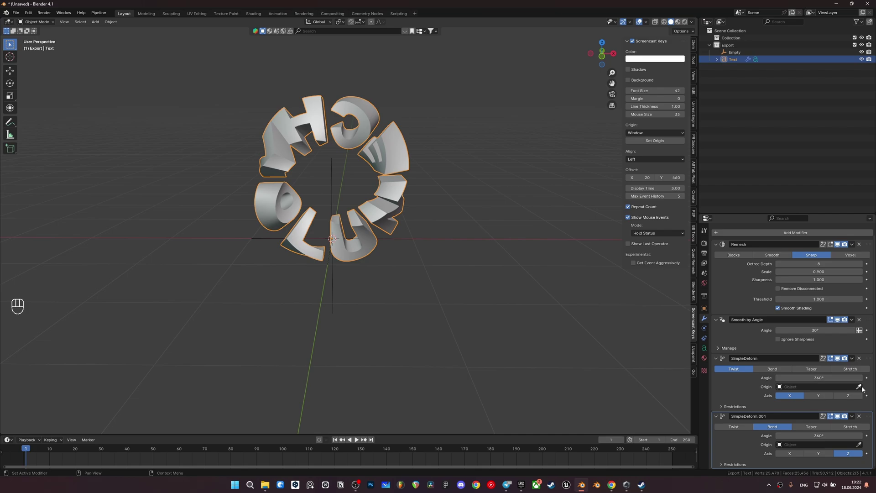
left_click(867, 390)
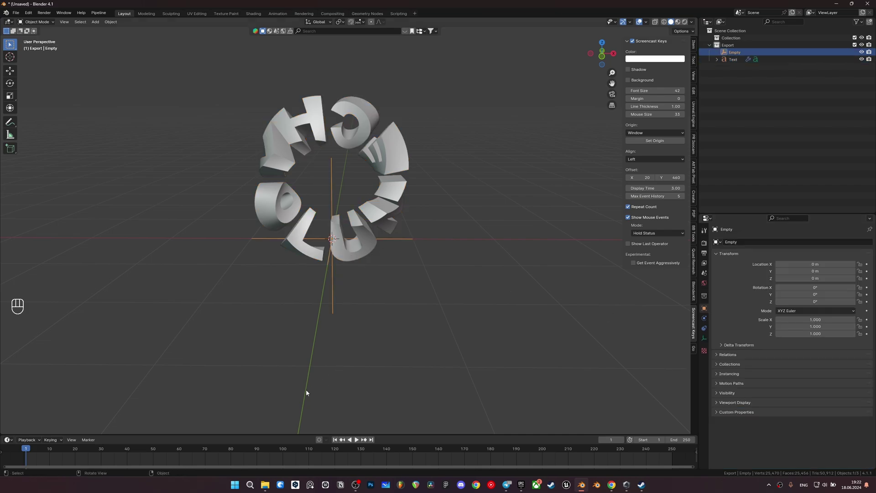
key("g")
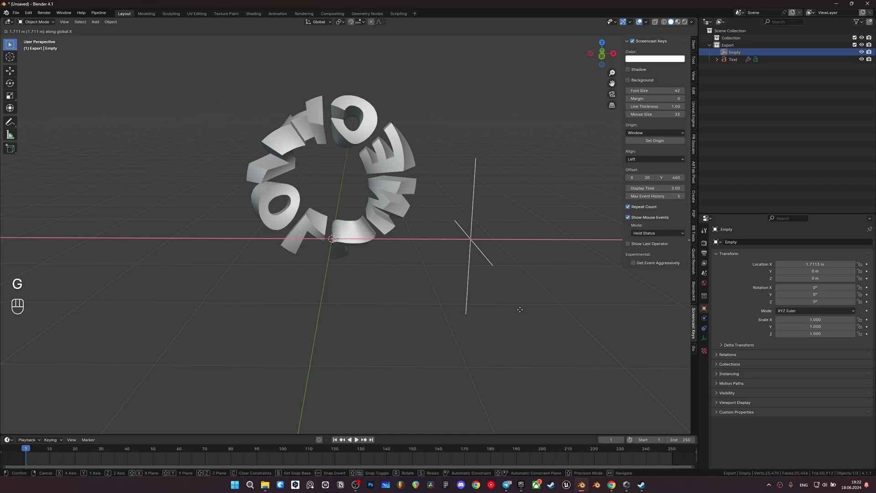
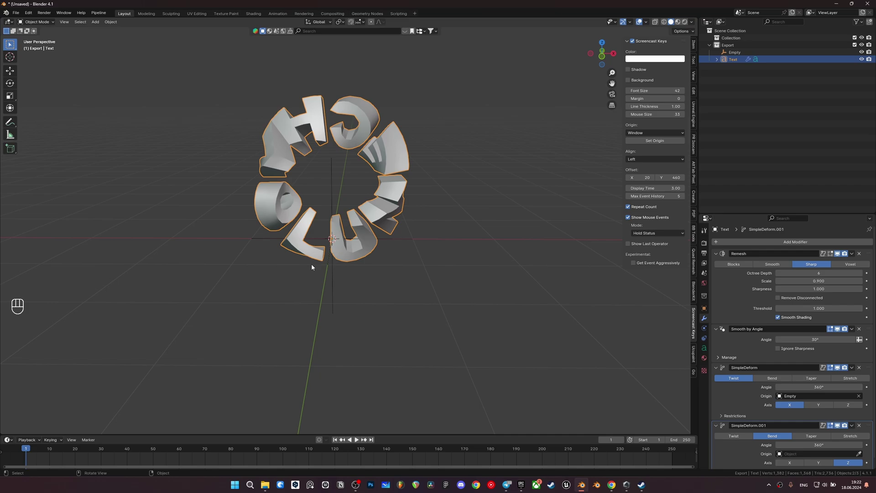
key("g")
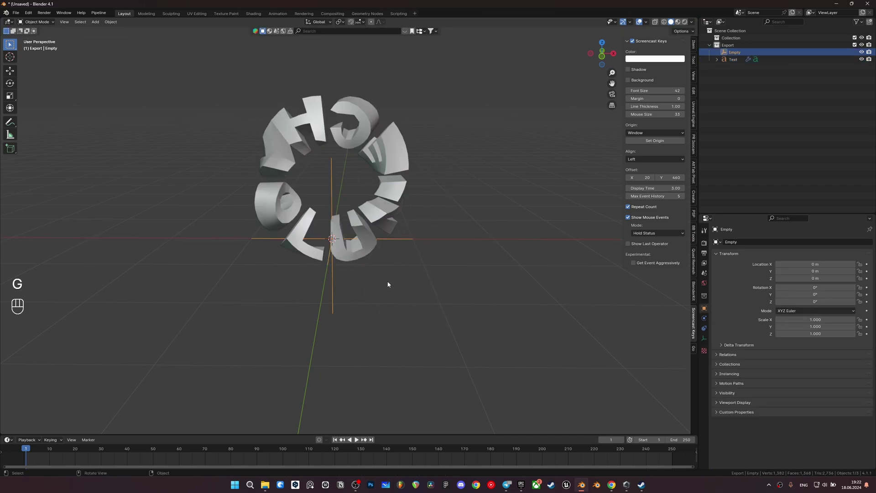
Keyframe the Empty's X location at frame 0 and frame 120, then play the rolling twist
left_click(698, 55)
left_click(695, 46)
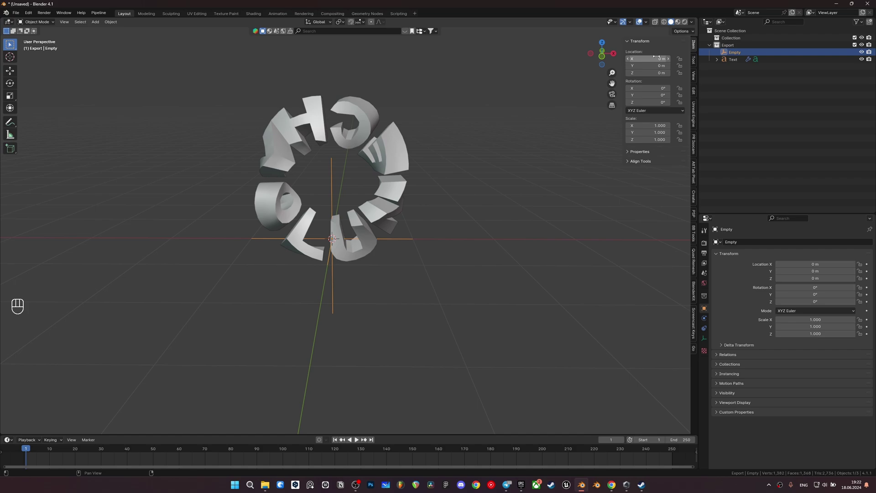
left_click_drag(34, 449, 342, 448)
key("g")
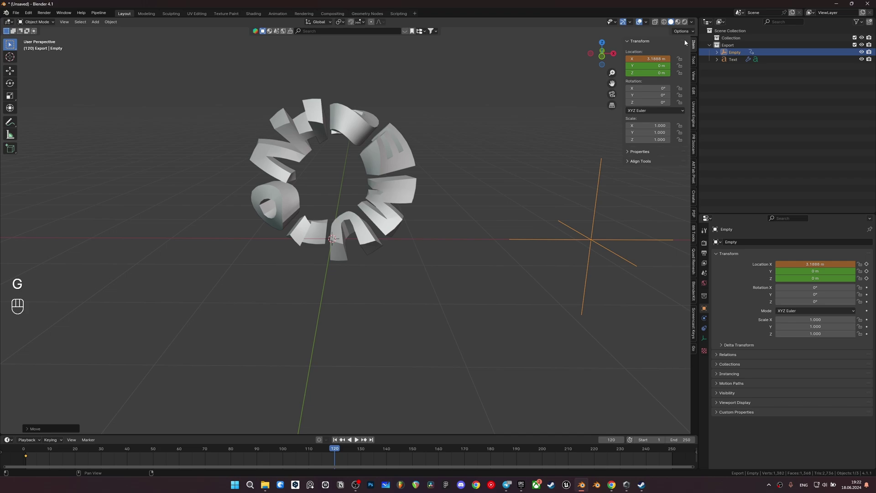
key("i")
left_click(17, 450)
key("space")
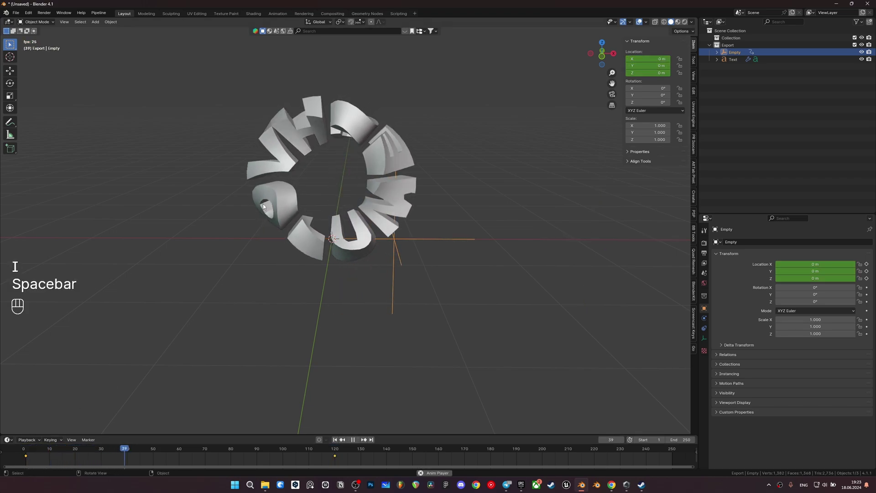
Stop playback, delete the Empty's keyframes and return to the first frame
key("s")
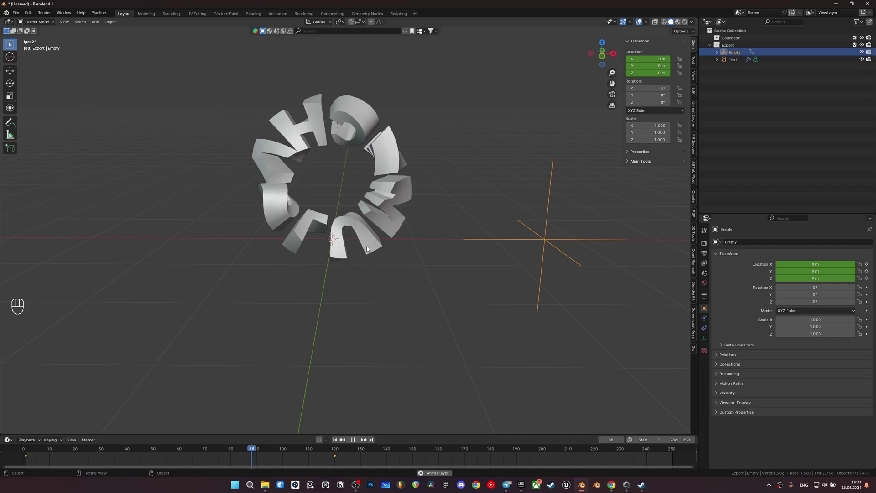
key("space")
left_click(23, 454)
left_click(31, 453)
left_click(322, 459)
key("Delete")
left_click(357, 463)
key("Delete")
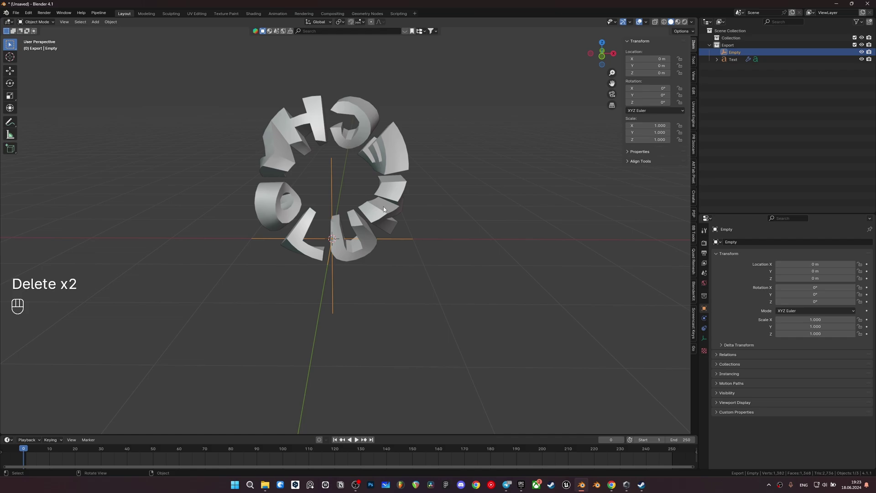
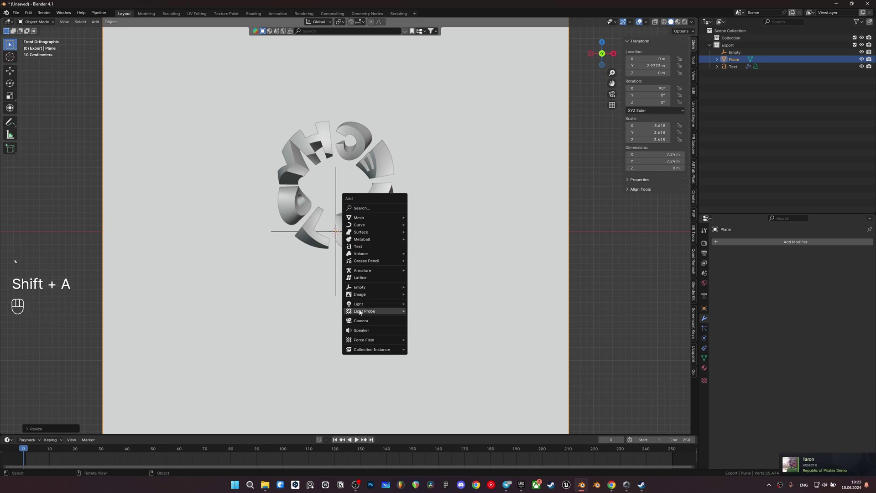
Position the backdrop plane, look through the new camera and show the render settings
key("g")
key("`")
key("g")
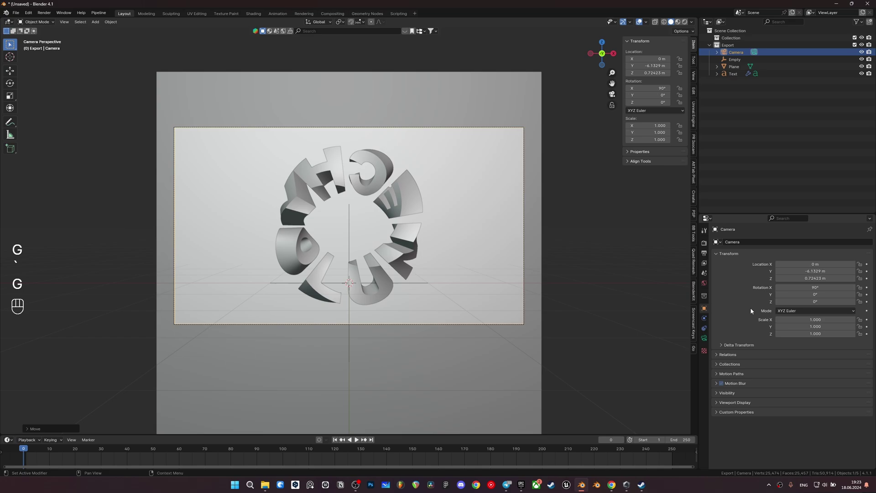
left_click(706, 336)
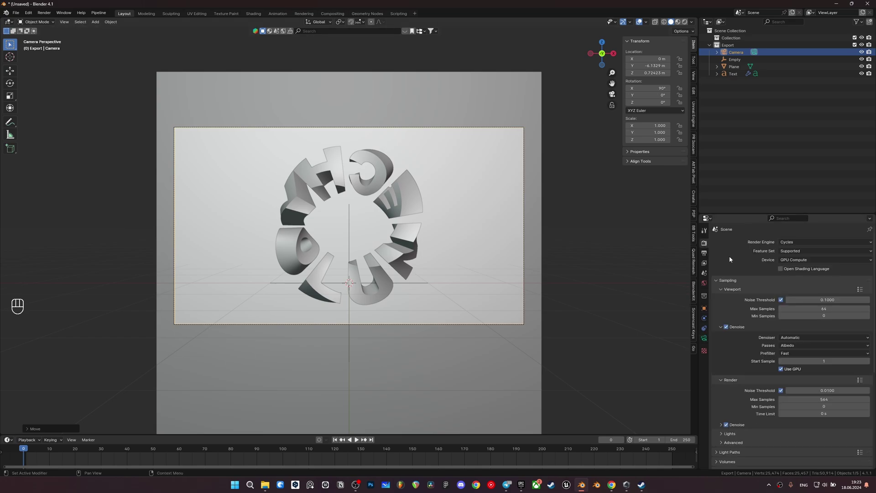
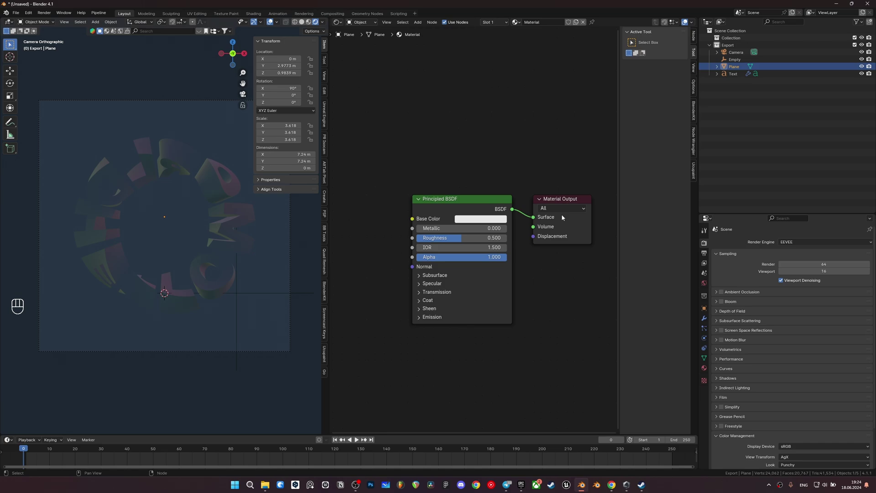
Adjust World shader values toward the HDRI mapping scale 0.8 and background strength 5
left_click_drag(510, 233, 451, 237)
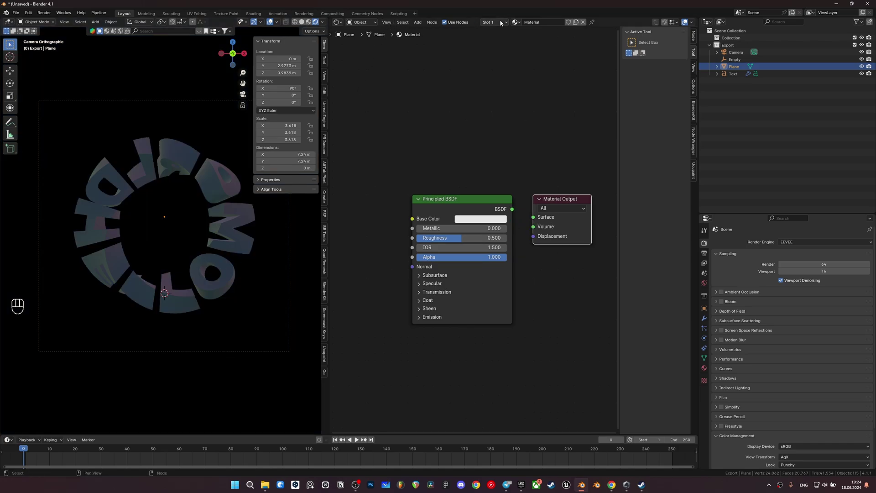
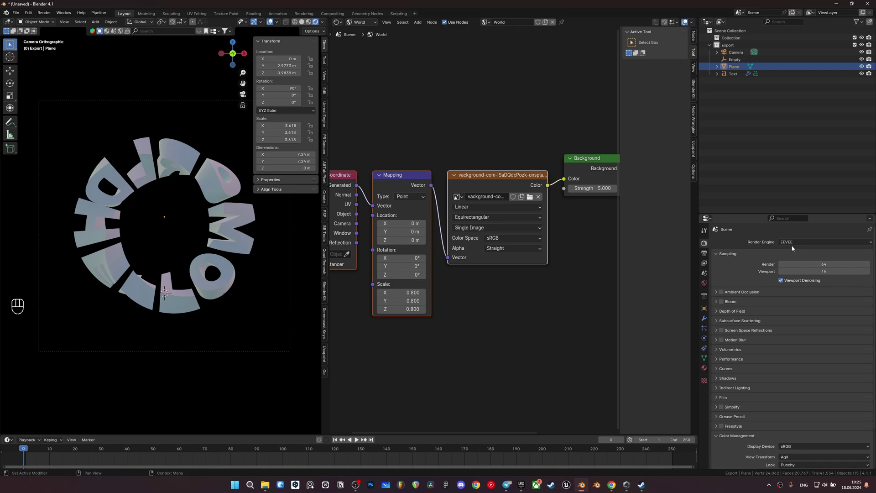
left_click_drag(796, 245, 588, 242)
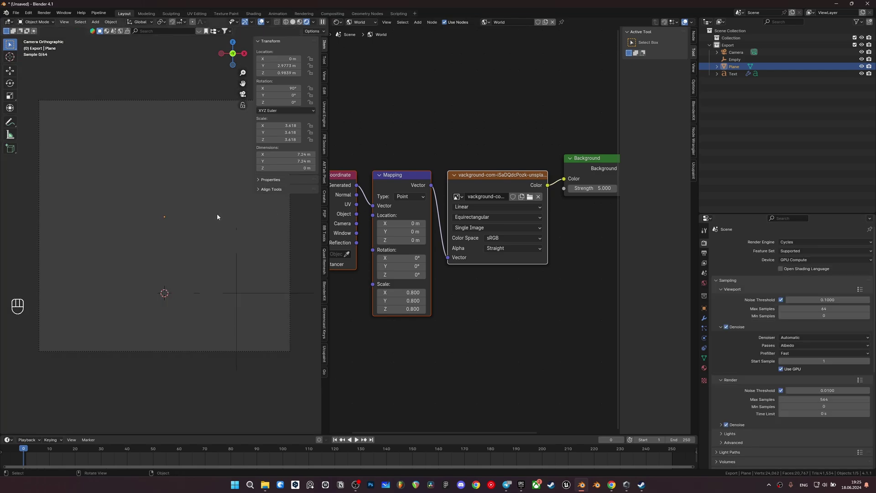
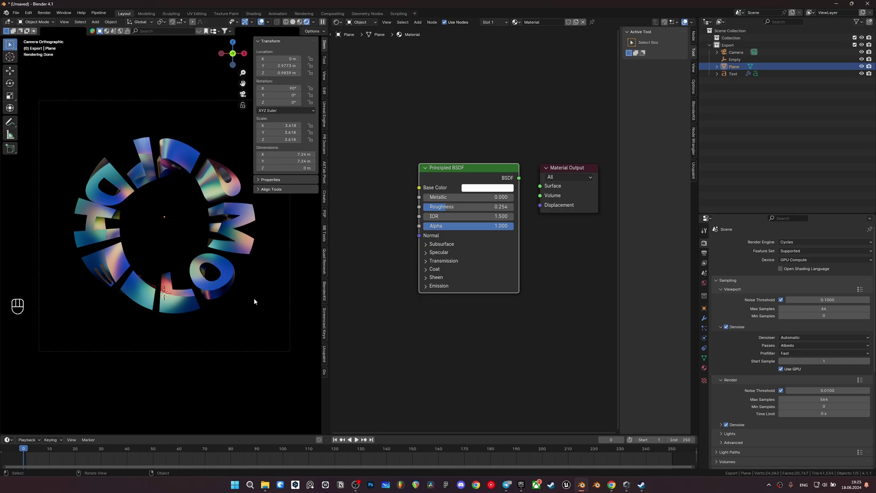
Make the ring text material fully metallic with roughness near 0.28
left_click(239, 244)
left_click_drag(793, 243, 628, 264)
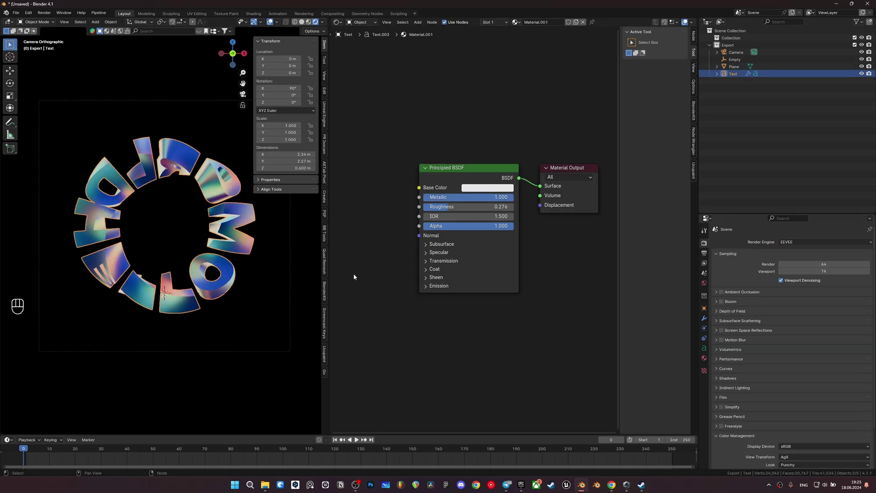
left_click(272, 277)
left_click_drag(254, 278, 232, 251)
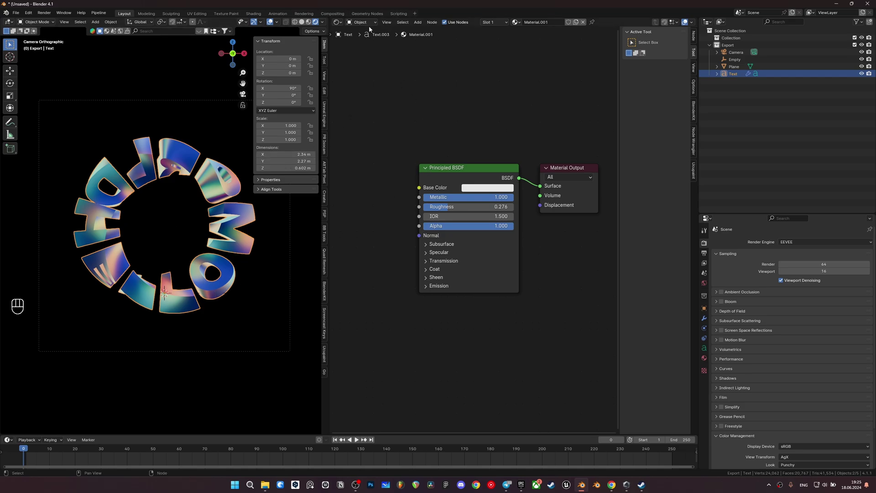
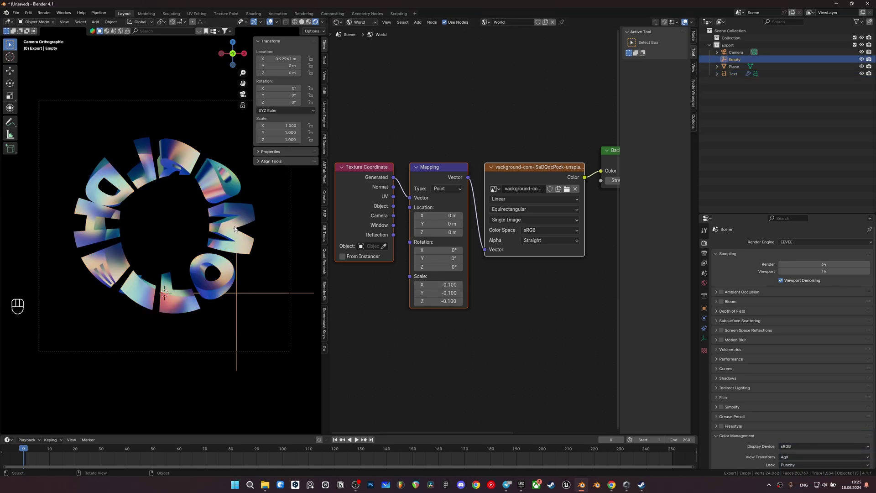
Move the Empty along X to shift the twist through the metallic ring
key("g")
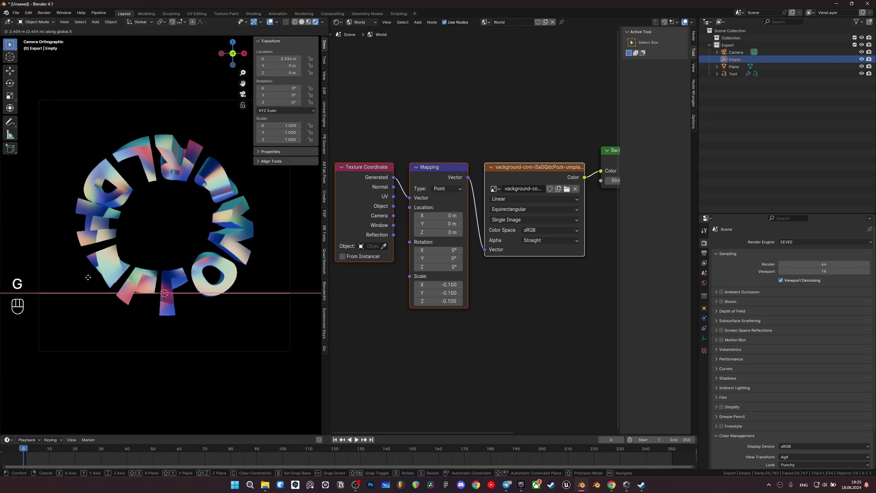